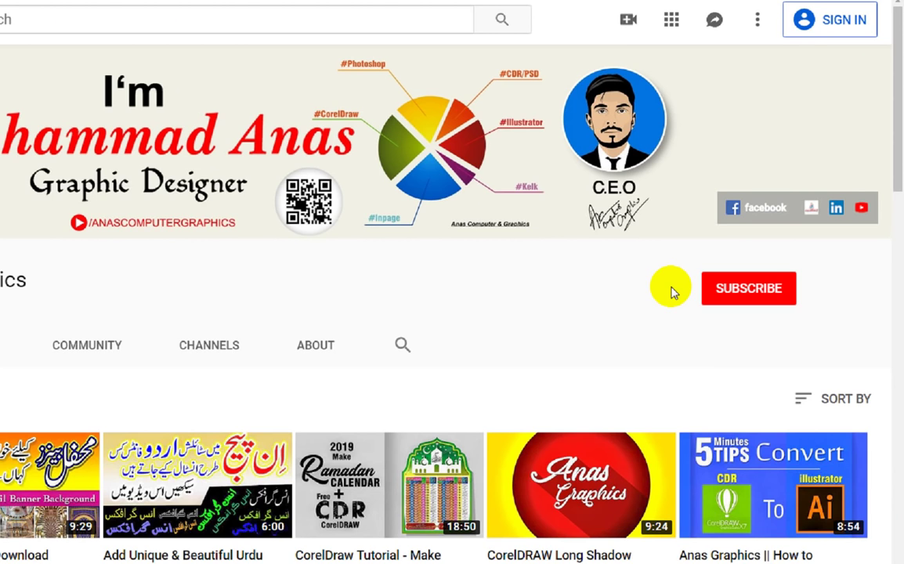
# - Show the channel's Videos list and scroll down through the uploaded videos
pyautogui.click(460, 193)
pyautogui.scroll(-3)
pyautogui.scroll(-3)
pyautogui.click(856, 8)
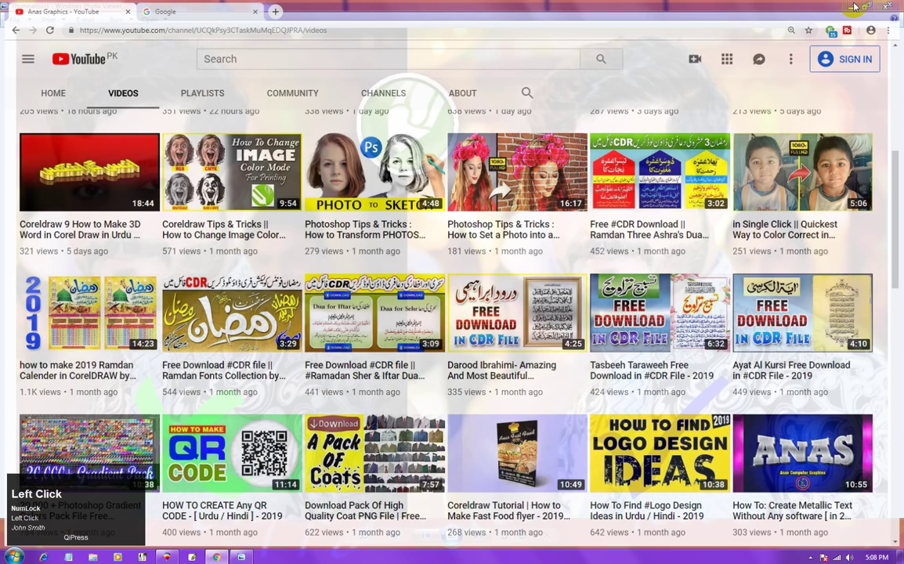
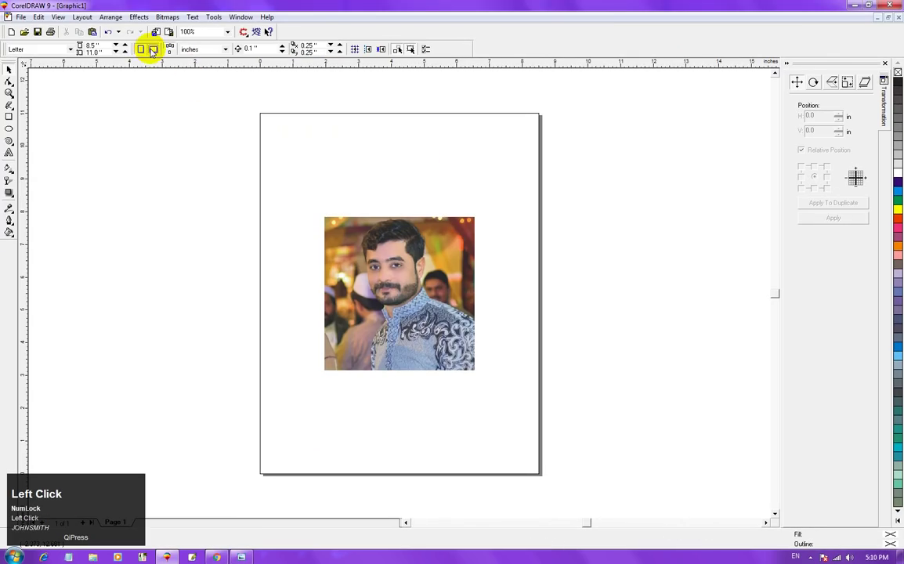
# - Switch the page orientation to landscape before duplicating the portrait photo
pyautogui.press('F2')
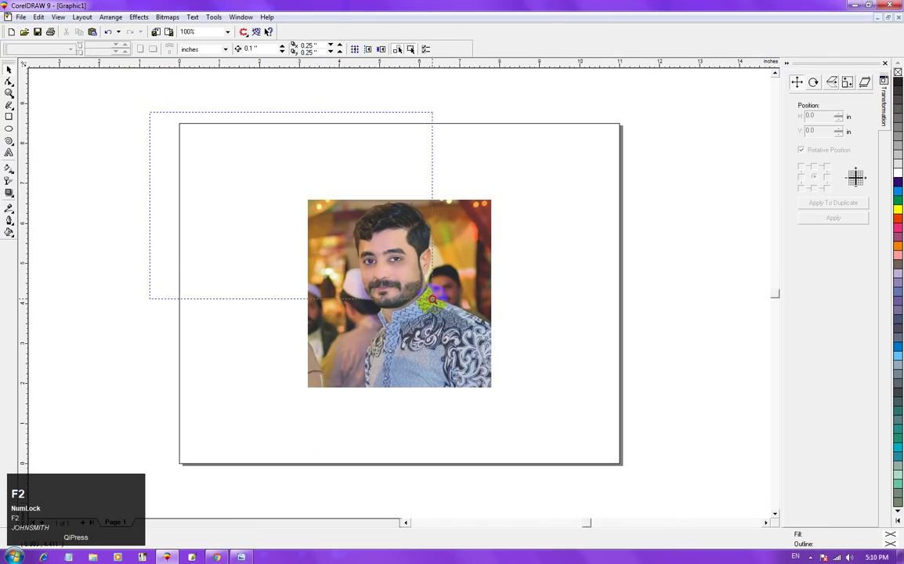
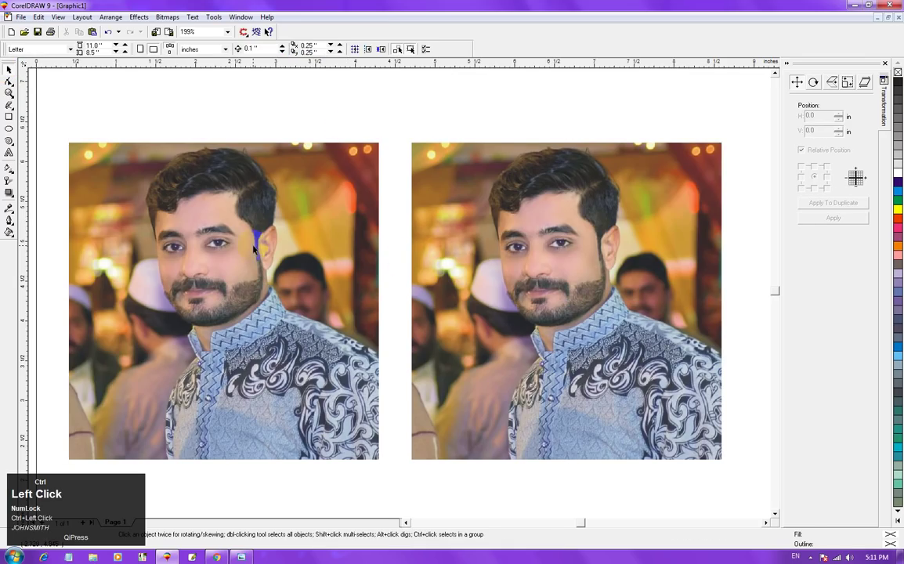
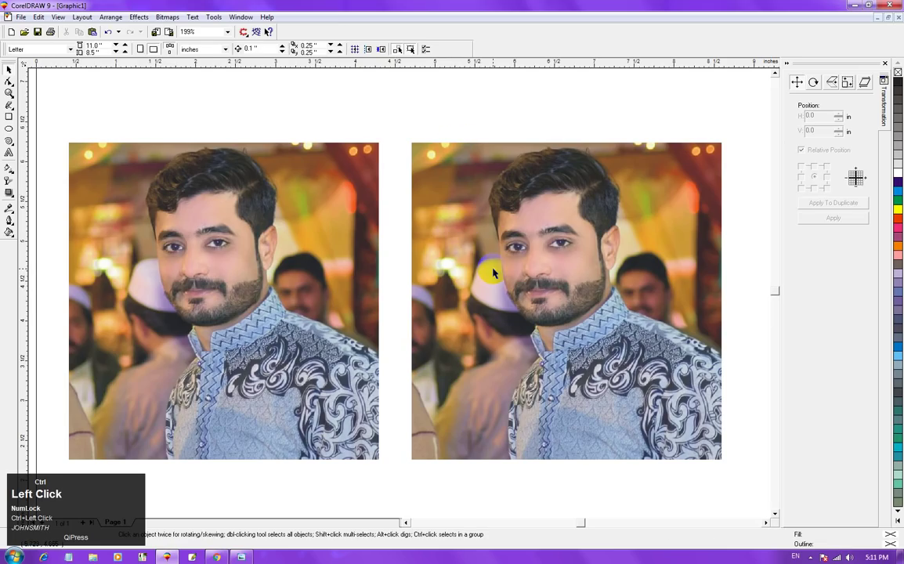
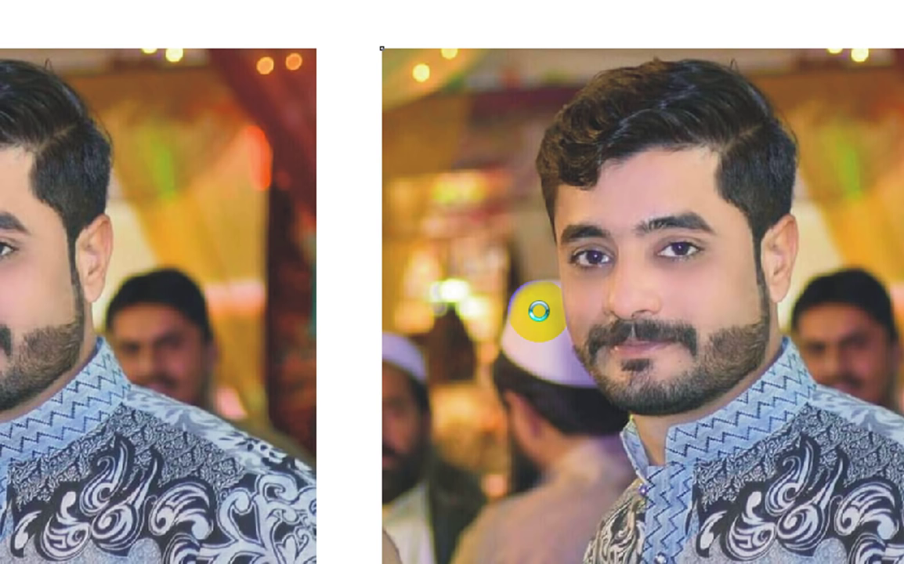
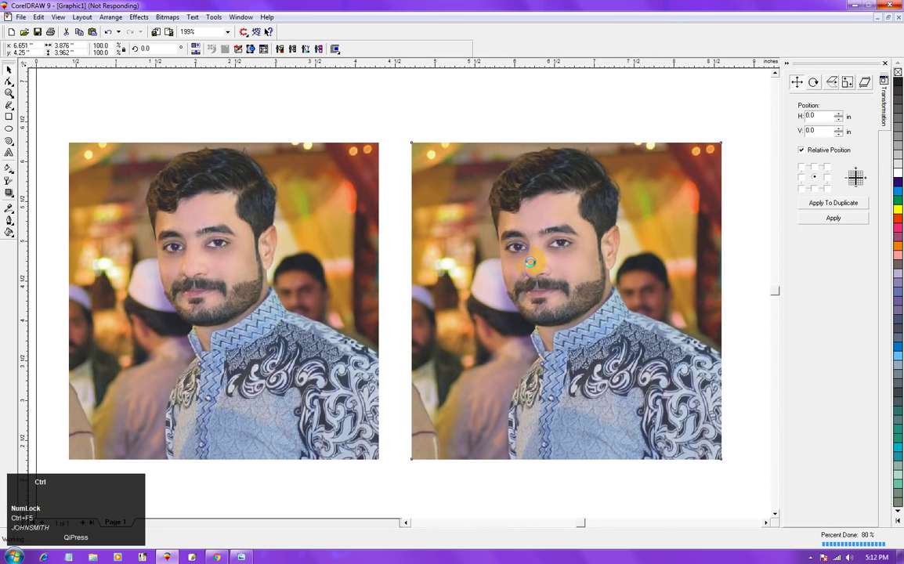
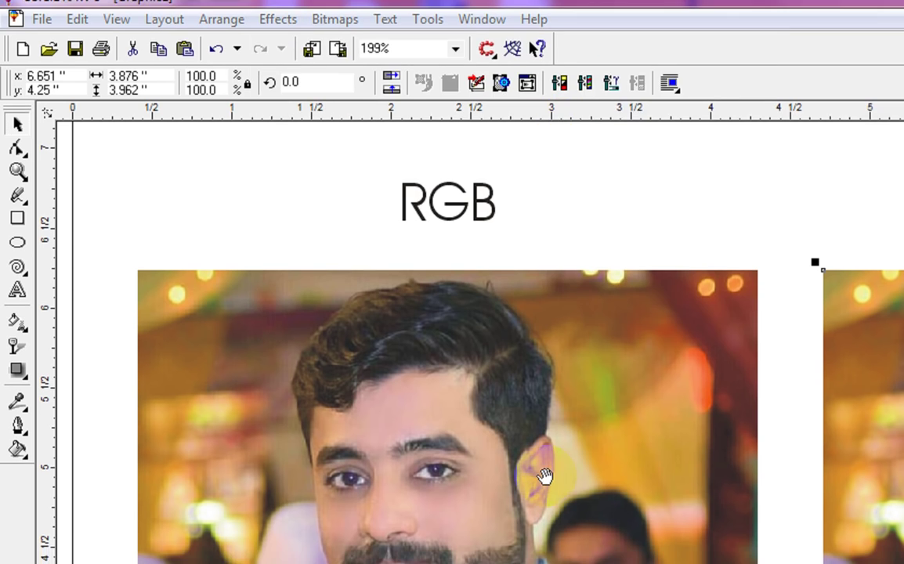
# - Apply a +10 contrast adjustment with live preview to the CMYK-titled right photo
pyautogui.press('F5')
pyautogui.moveTo(266, 389); pyautogui.dragTo(378, 238)
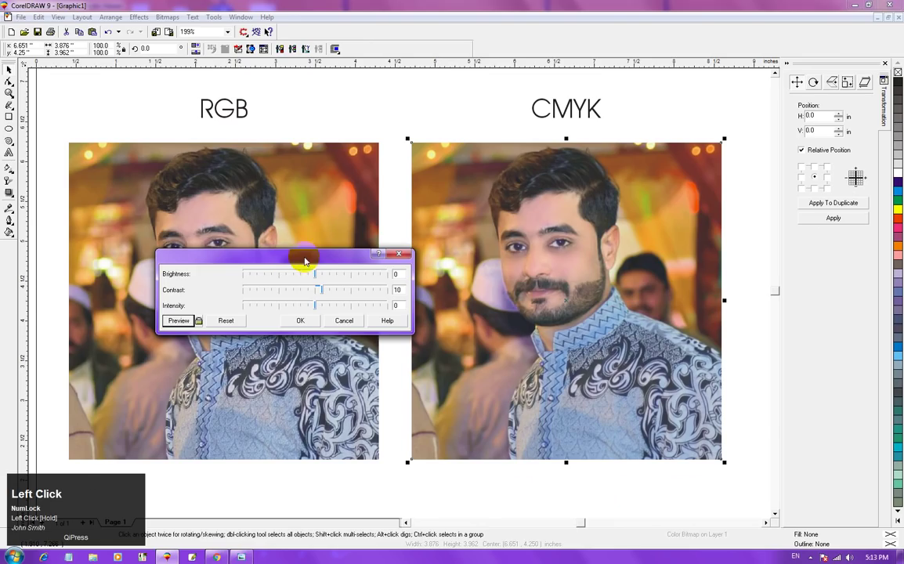
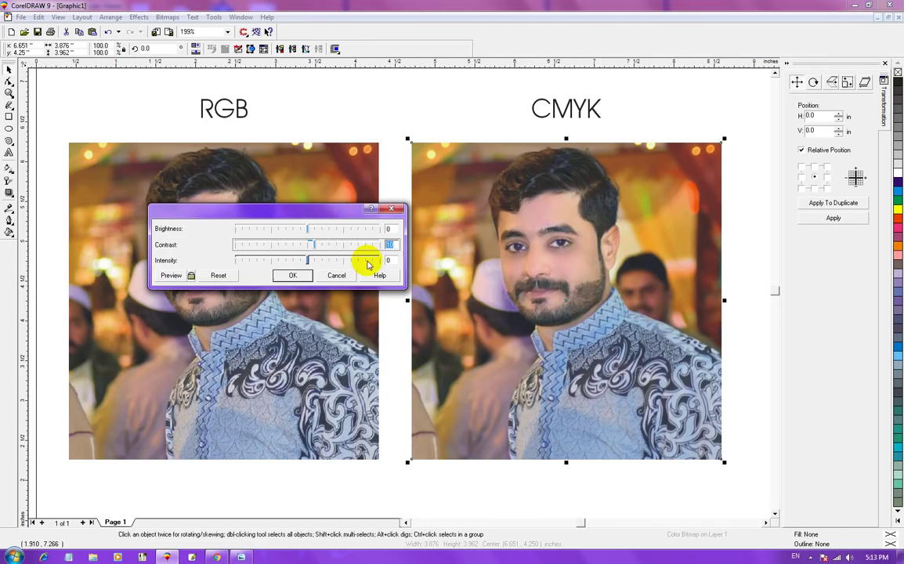
pyautogui.click(195, 280)
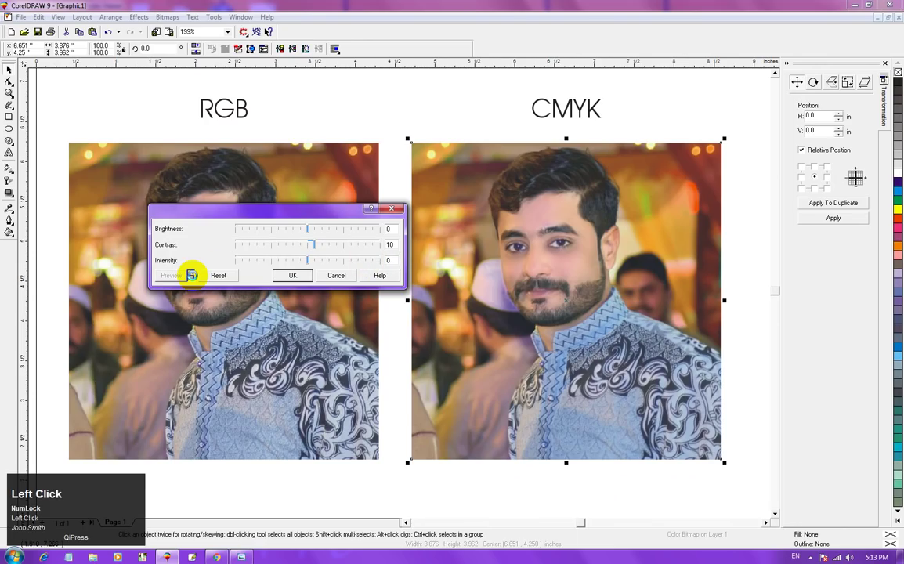
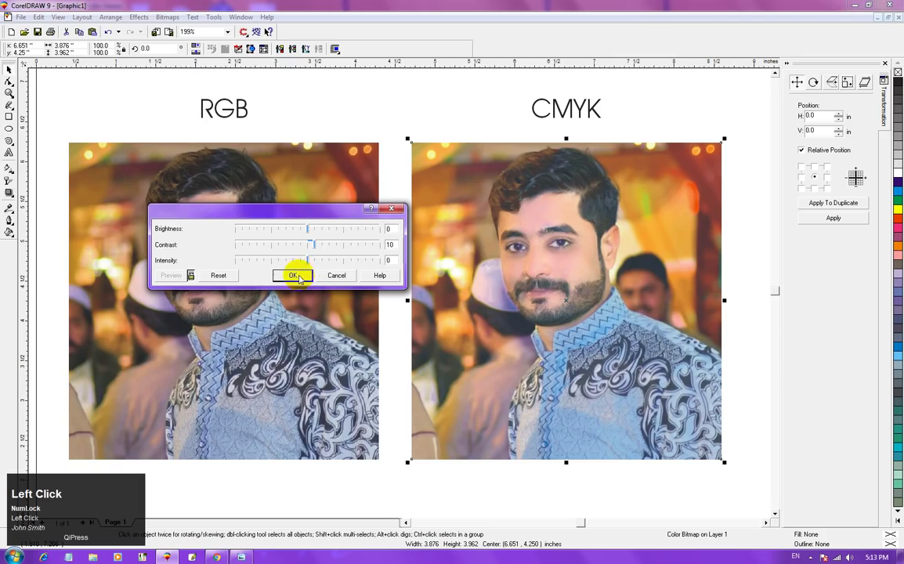
pyautogui.click(301, 279)
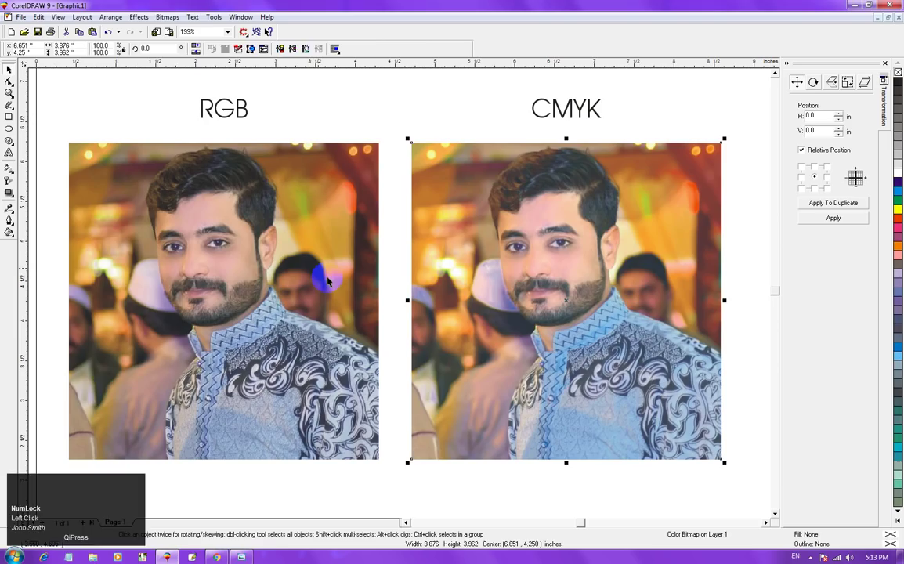